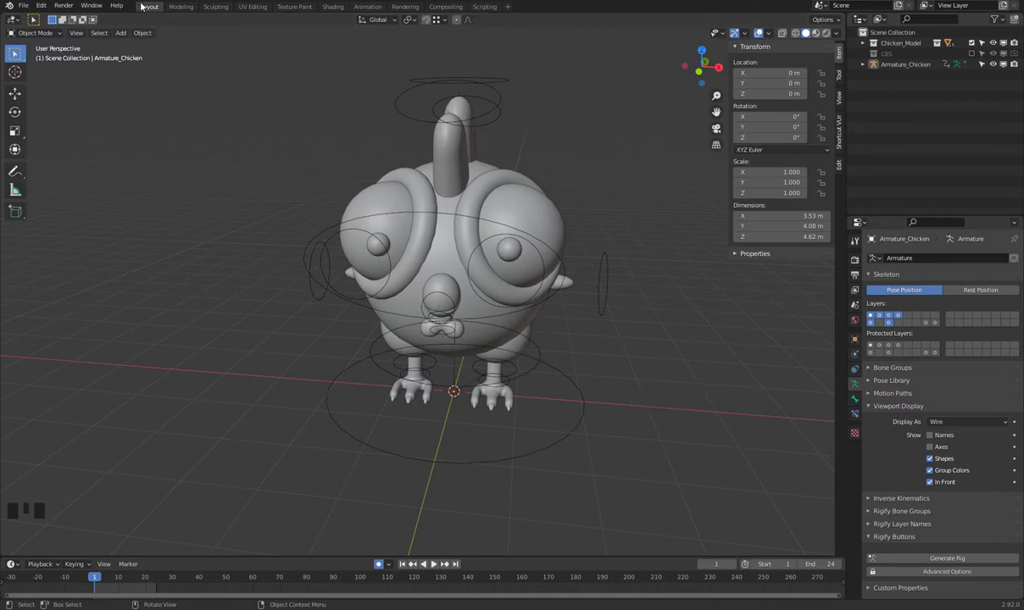
Step: Switch to the Animation workspace for the chicken rig in Pose Mode
left_click_drag(189, 12, 376, 12)
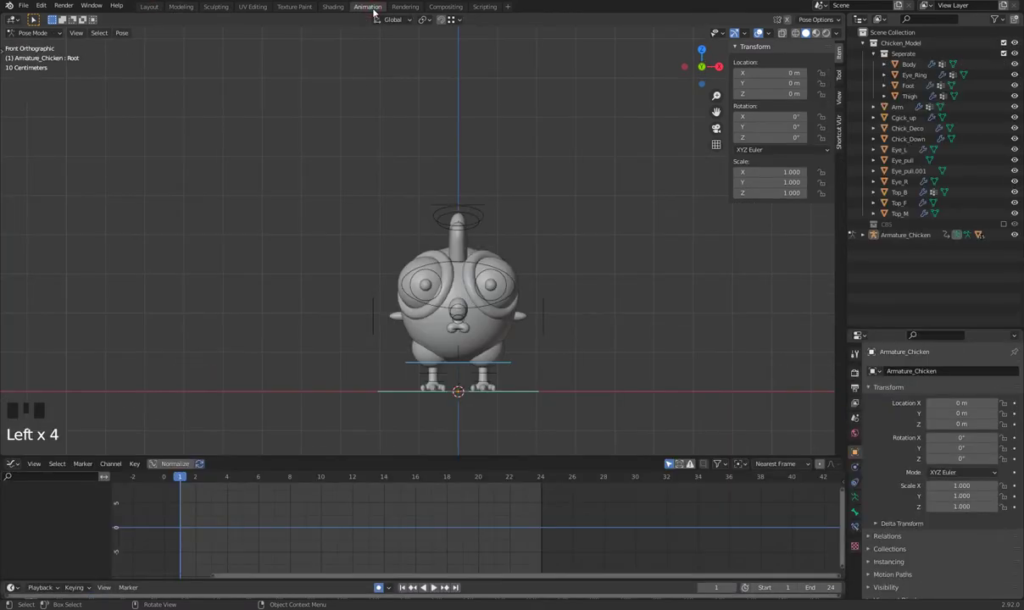
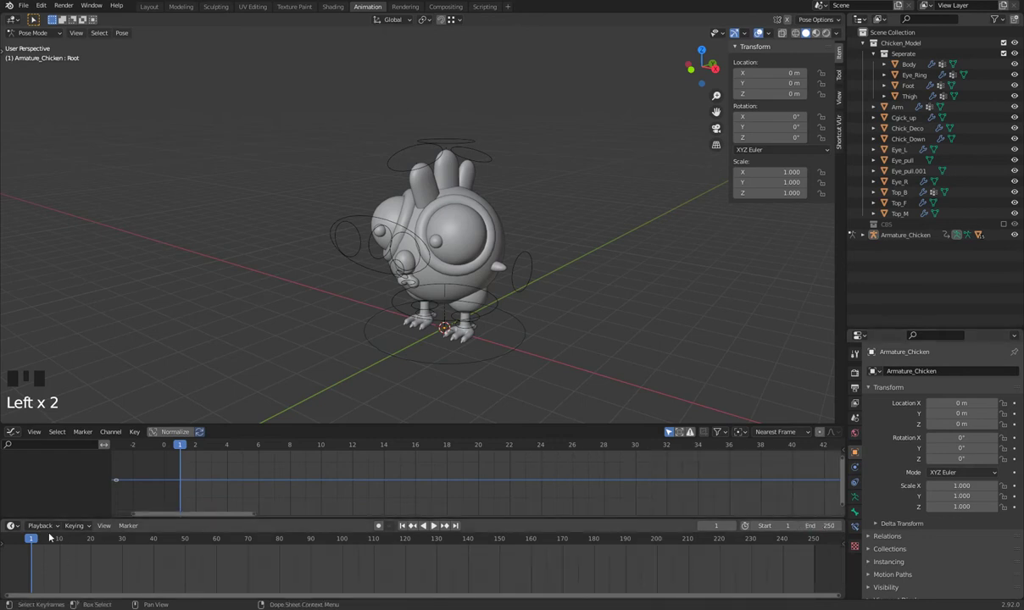
Step: Play the animation, stop it, and leave the playhead at frame 39
left_click_drag(47, 544, 119, 552)
key("space")
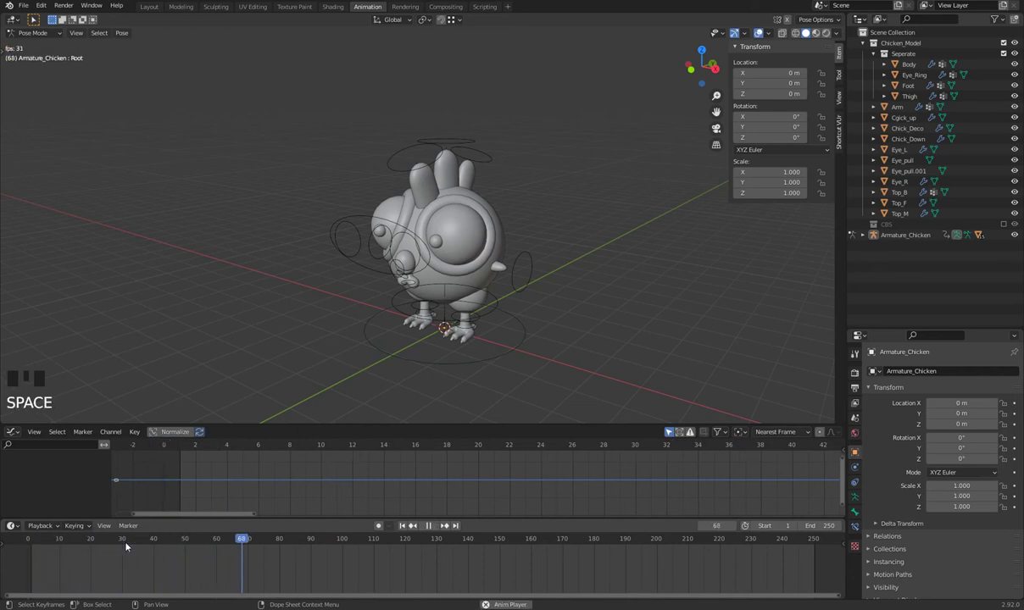
left_click_drag(311, 331, 421, 557)
key("space")
left_click_drag(462, 542, 182, 560)
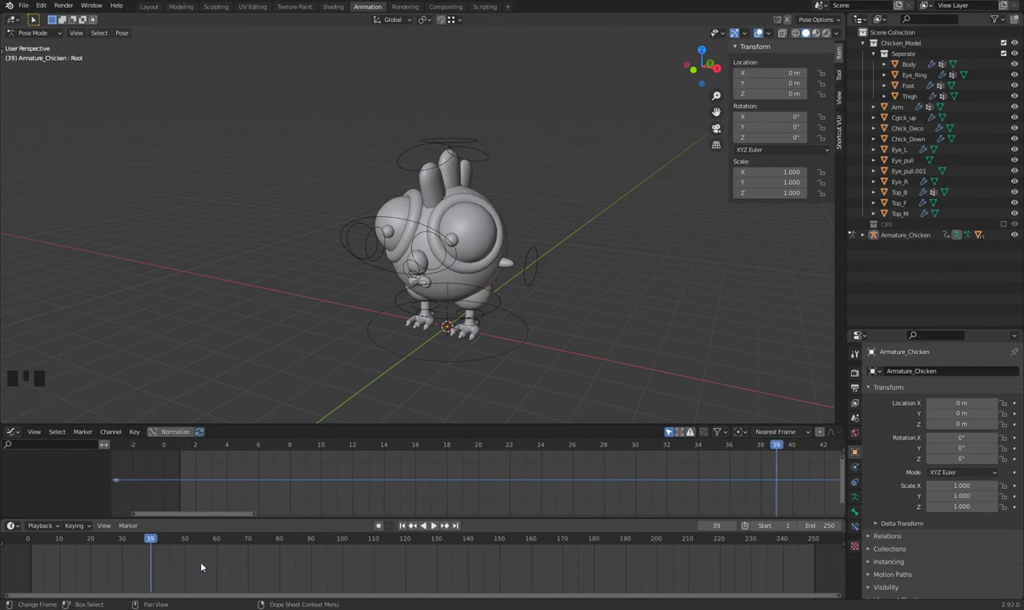
Step: Scrub and step the playhead back and forth through the frames
scroll("up", 3)
scroll("down", 3)
scroll("up", 3)
scroll("down", 3)
scroll("up", 3)
scroll("down", 3)
scroll("up", 3)
scroll("down", 3)
scroll("up", 3)
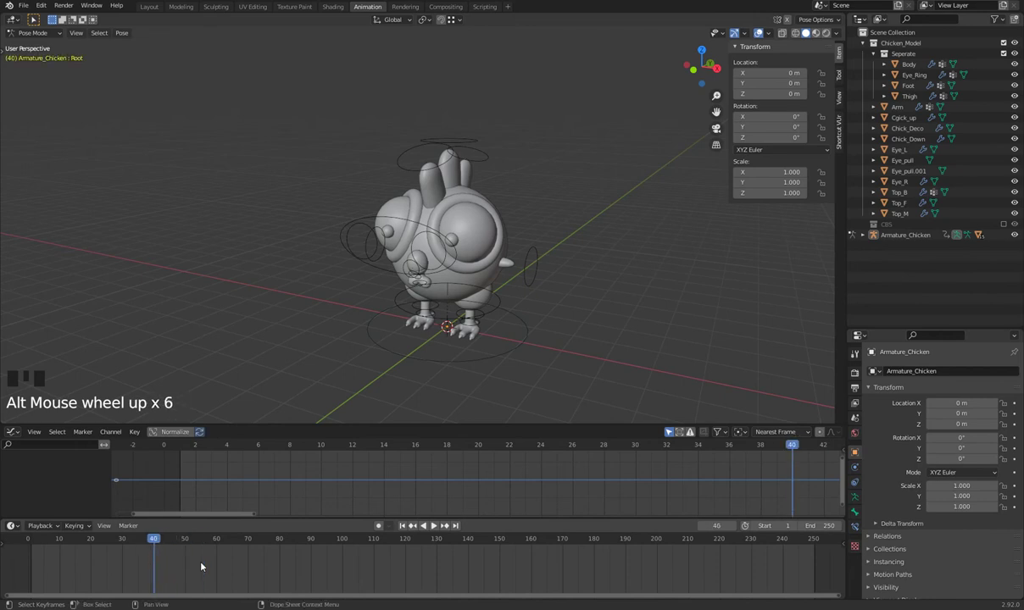
key("Left")
key("Left")
key("Left")
key("Left")
key("Right")
key("Right")
key("Right")
key("Right")
key("Right")
Step: Set the scene end frame to 100 and jump the playhead back to frame 1
key("shift+Left")
key("shift+Right")
key("shift+Left")
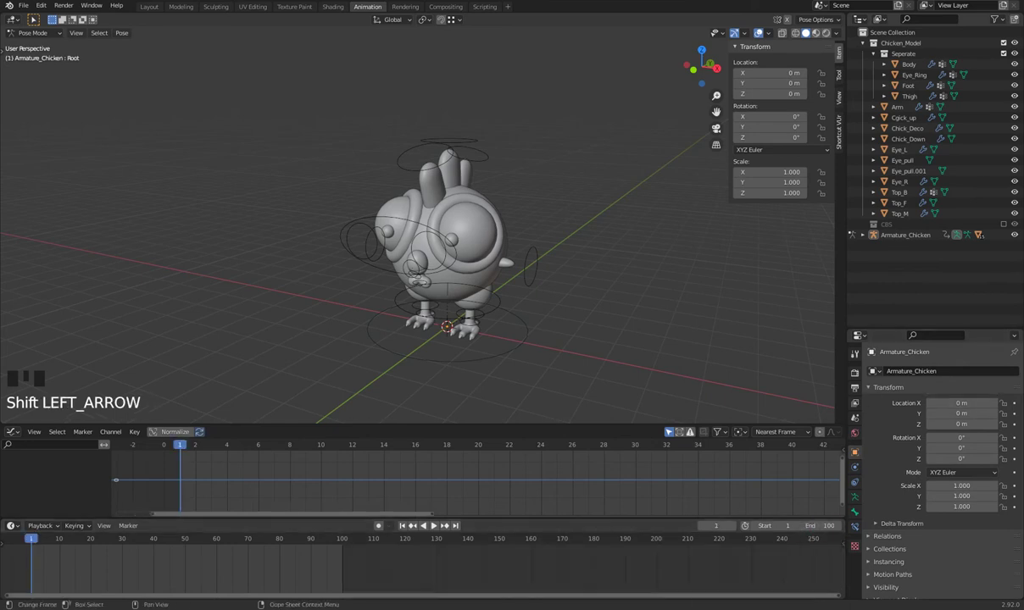
left_click(352, 557)
key("shift+Left")
key("shift+Right")
key("shift+Left")
key("shift+Right")
key("shift+Left")
Step: Orbit to a front view of the chicken and pan the dope sheet to frames 100-240
left_click_drag(166, 541, 587, 314)
left_click_drag(587, 313, 271, 378)
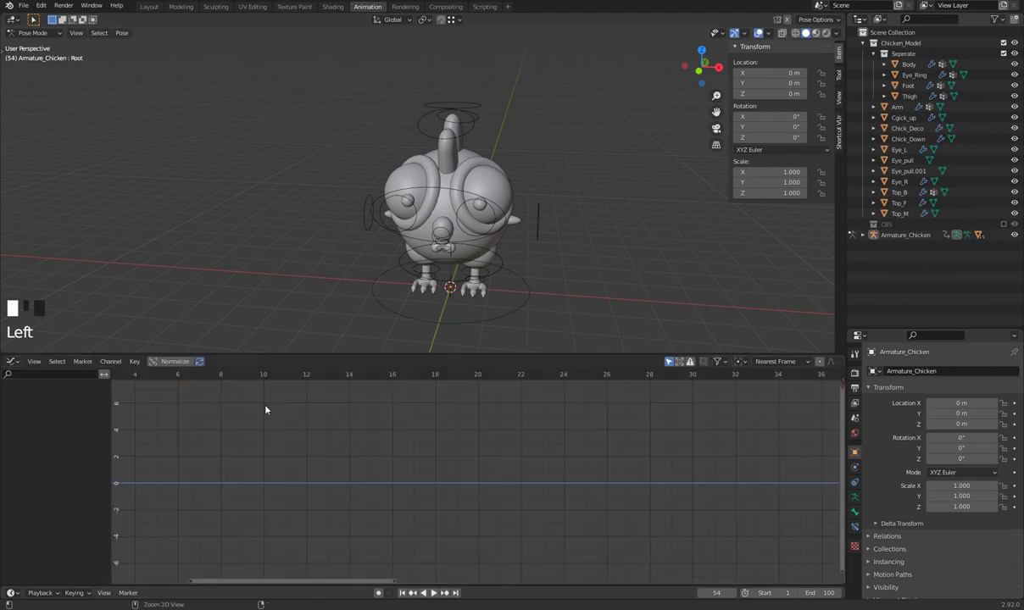